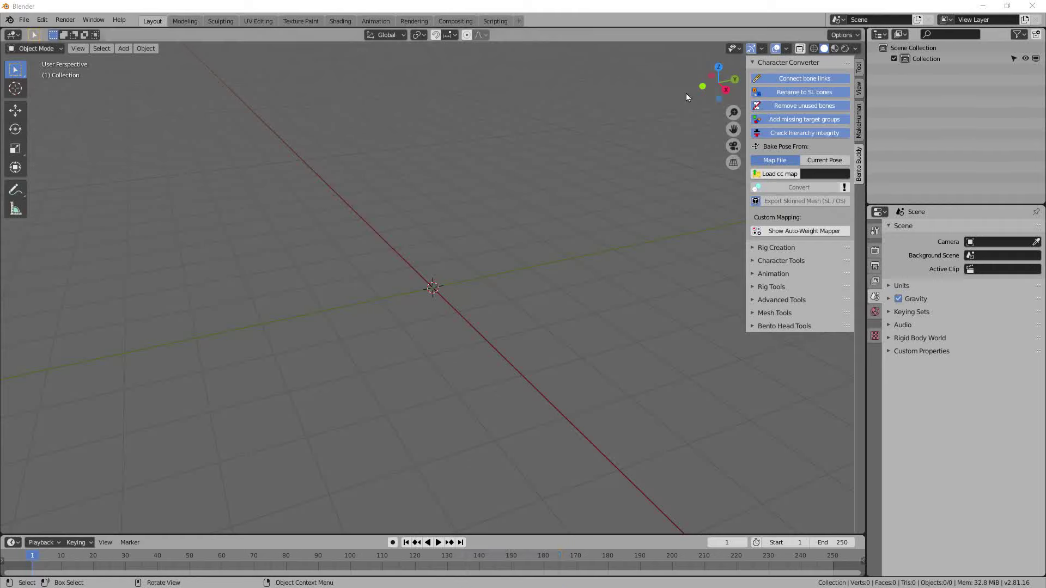
# - Bring up the File menu to start opening the Smaug dragon file
pyautogui.click(769, 74)
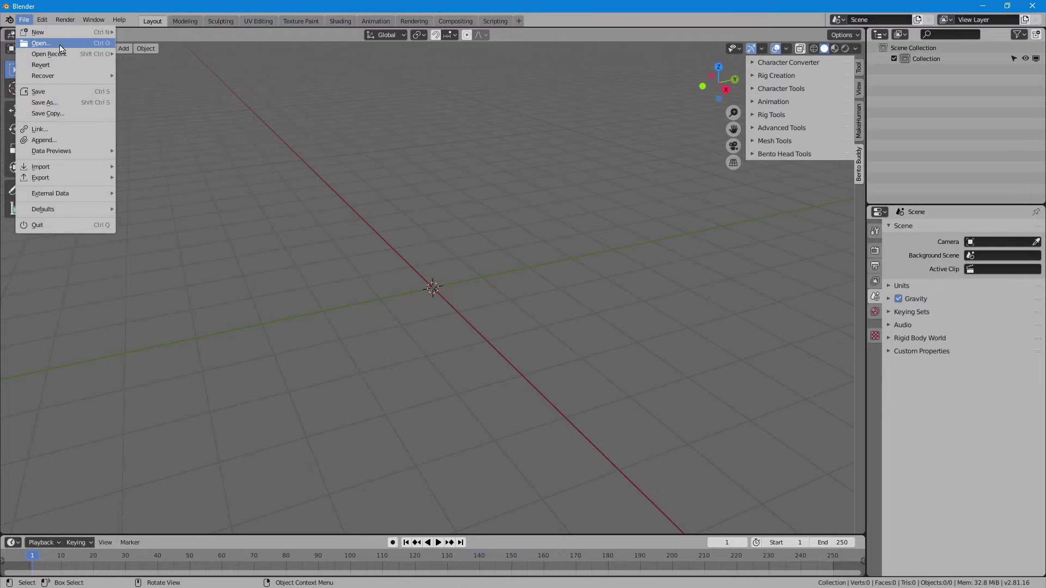
# - Load smaug.blend, select all 87 skeleton bones in Pose Mode and clear their pose constraints
pyautogui.click(63, 48)
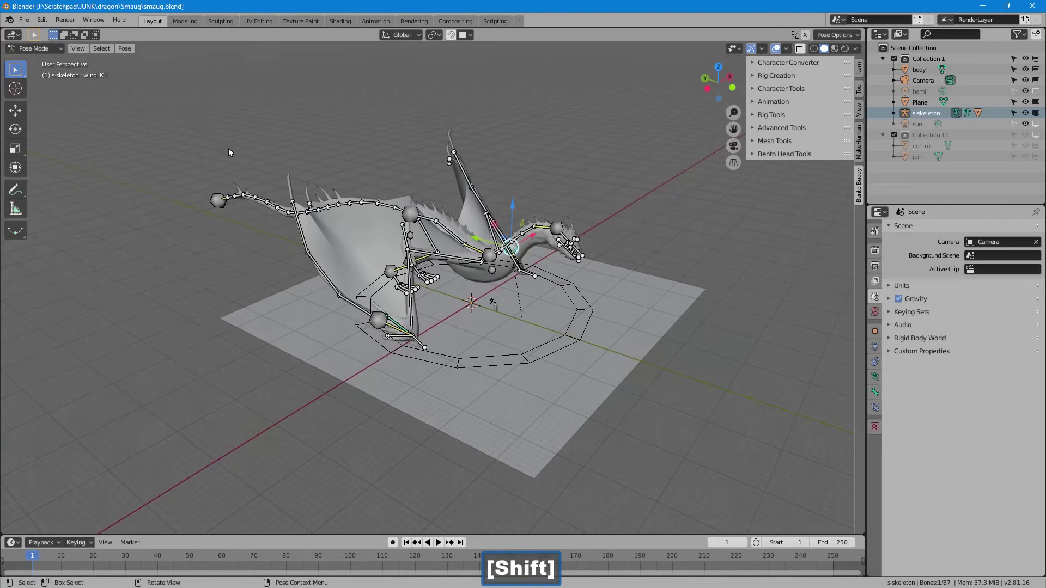
pyautogui.click(365, 217)
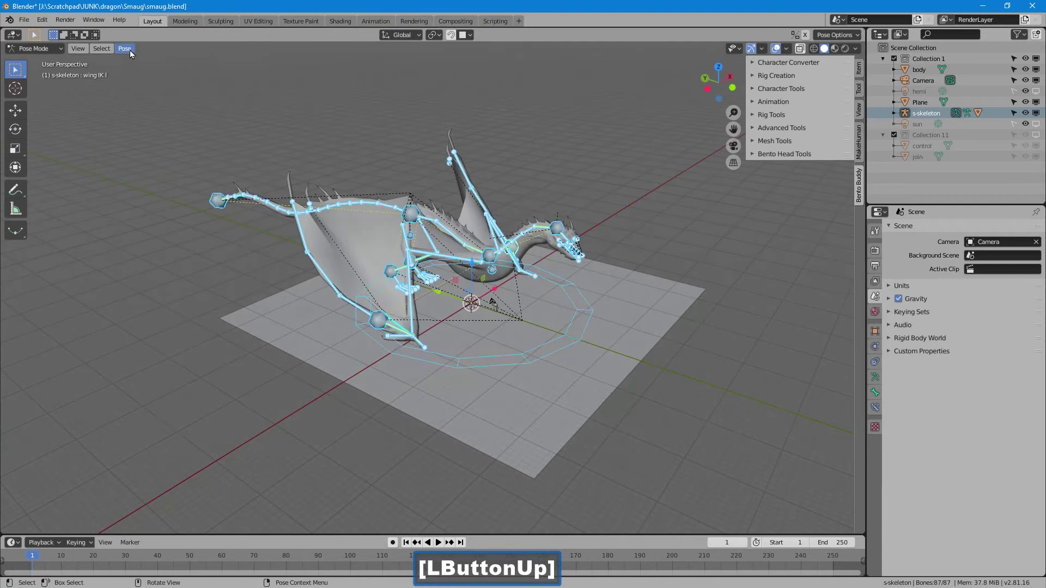
pyautogui.click(133, 54)
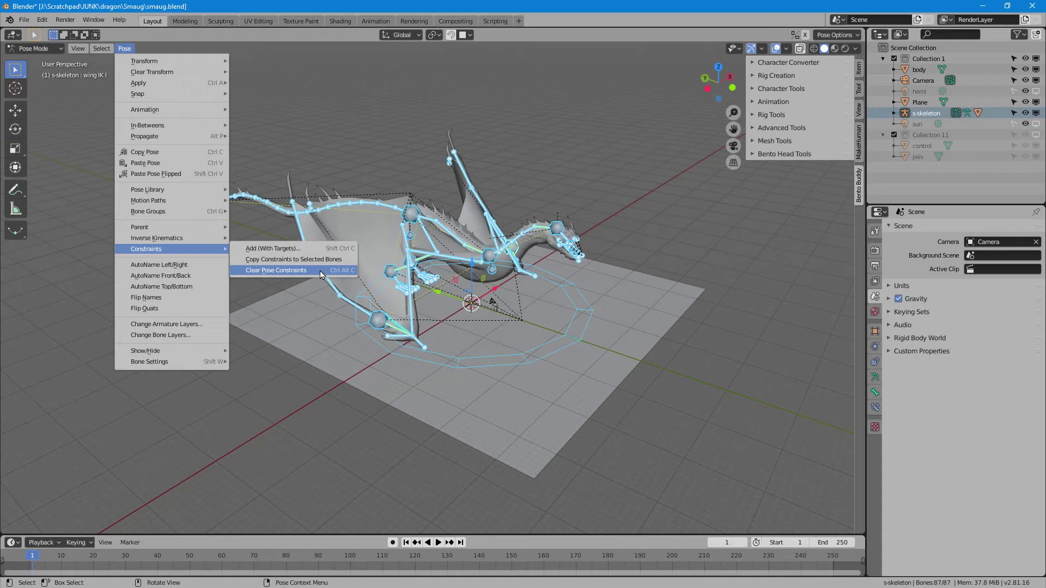
pyautogui.click(324, 275)
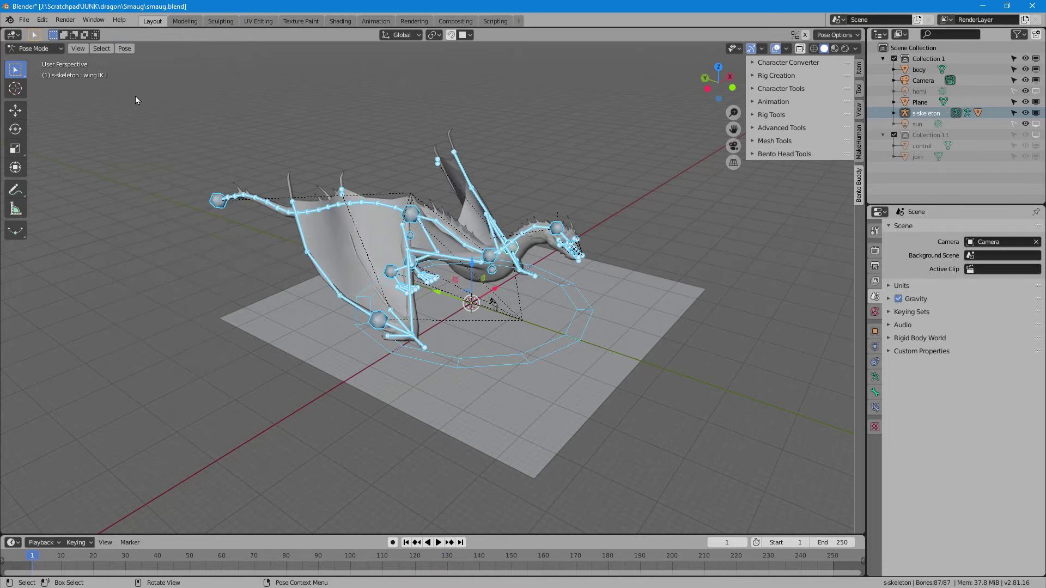
# - Return to Object Mode and select the smaug dragon body mesh
pyautogui.click(56, 48)
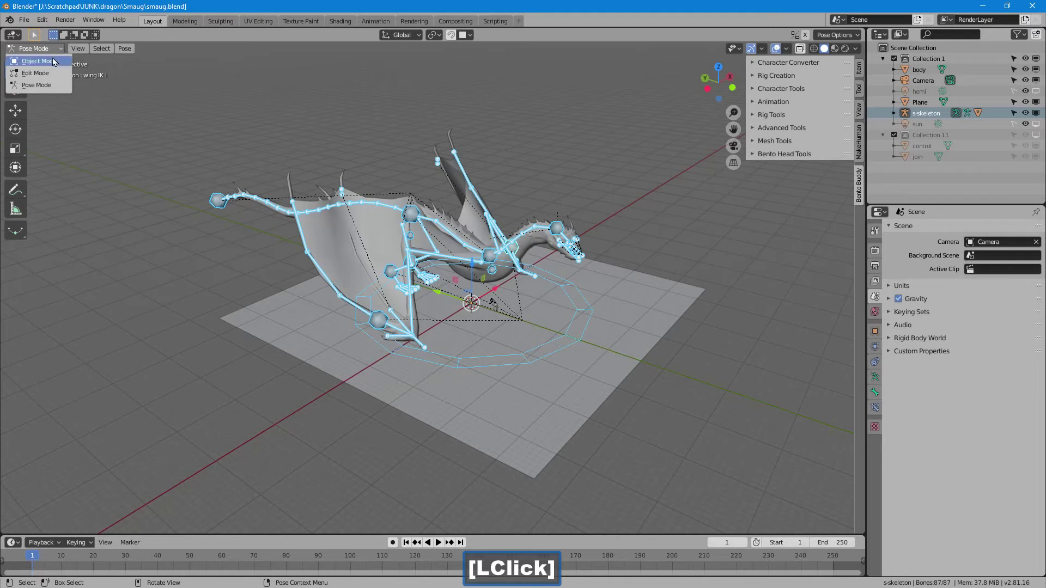
pyautogui.click(370, 230)
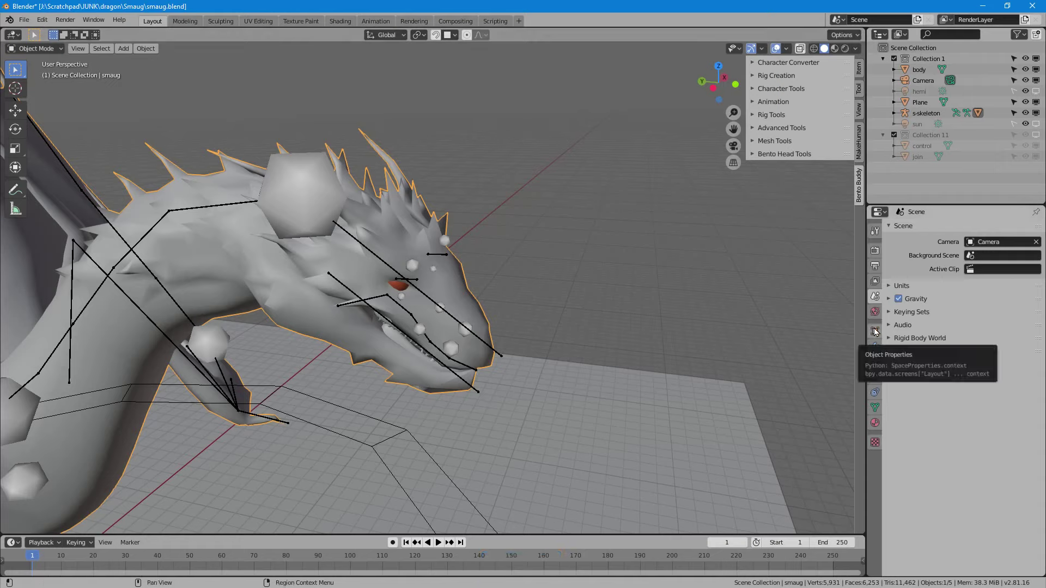
# - Duplicate the mesh's Armature modifier as Armature.001, also bound to s-skeleton
pyautogui.click(875, 355)
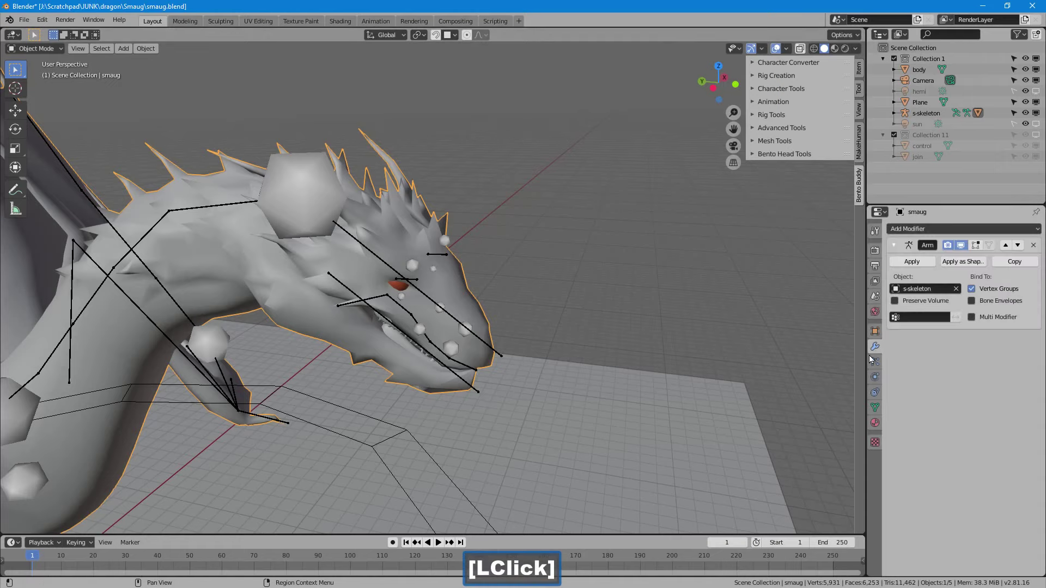
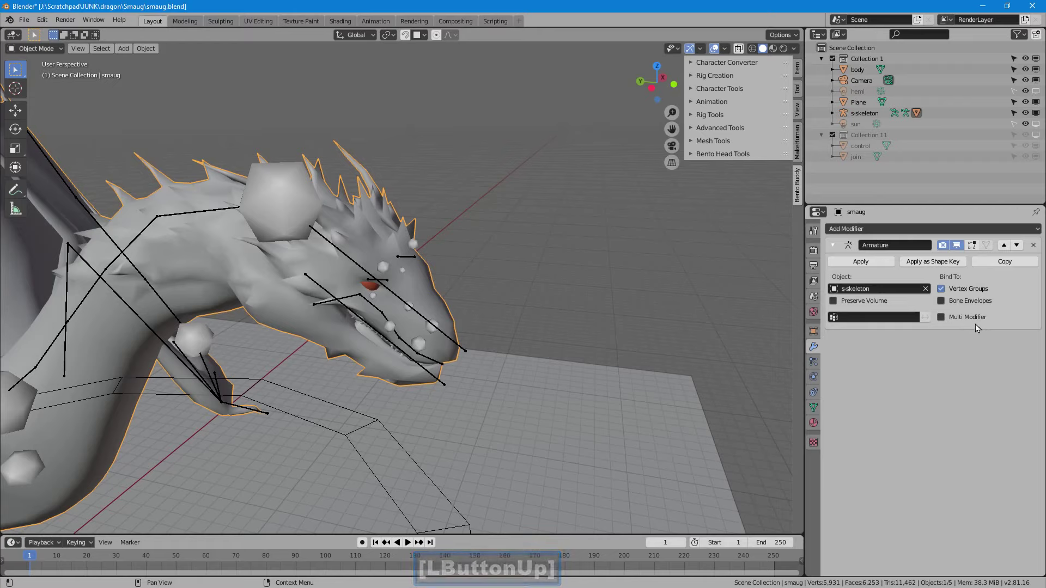
pyautogui.press('ctrl+2')
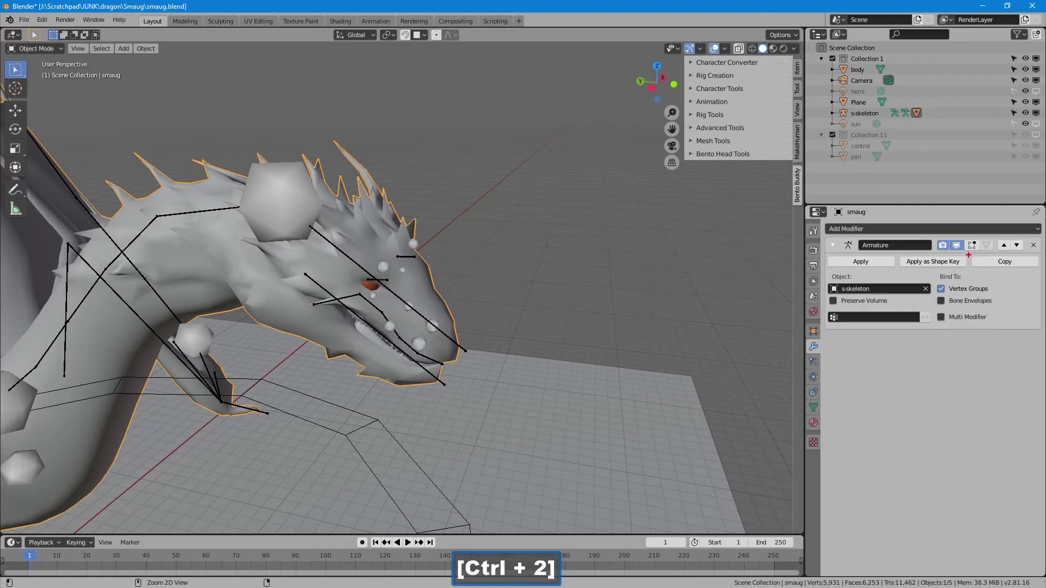
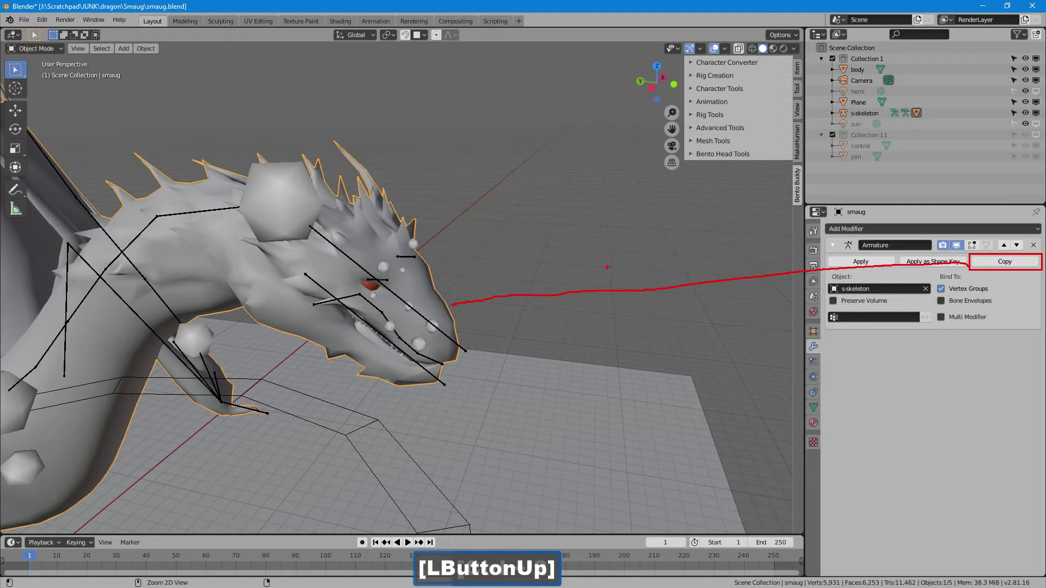
pyautogui.press('ctrl+2')
pyautogui.press('Escape')
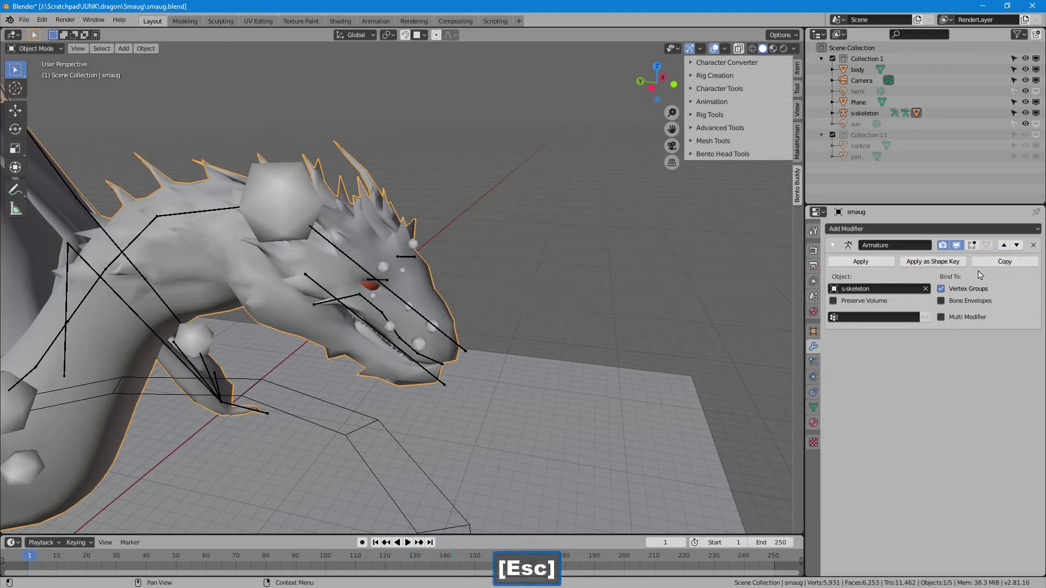
pyautogui.click(986, 268)
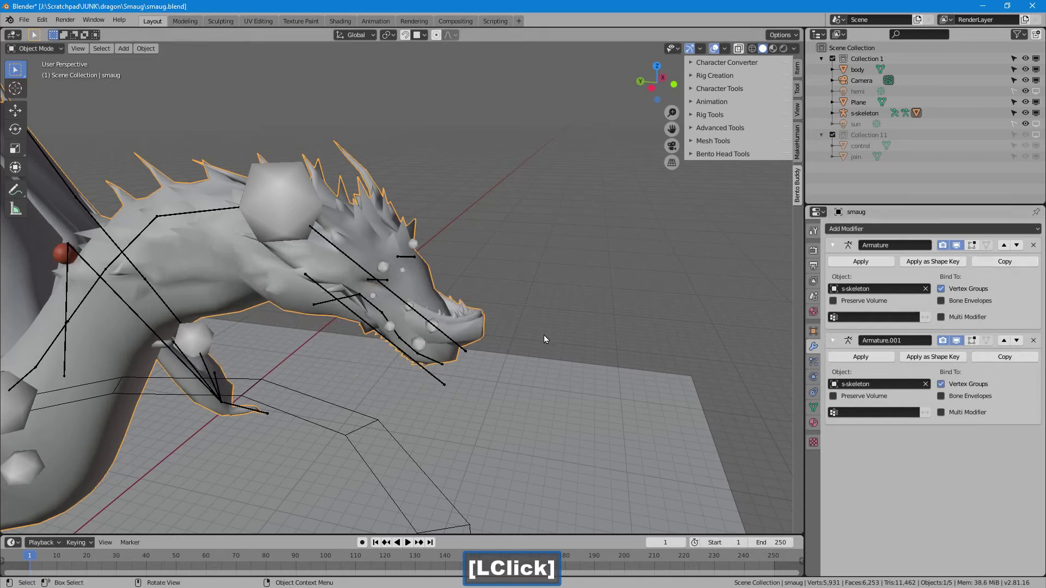
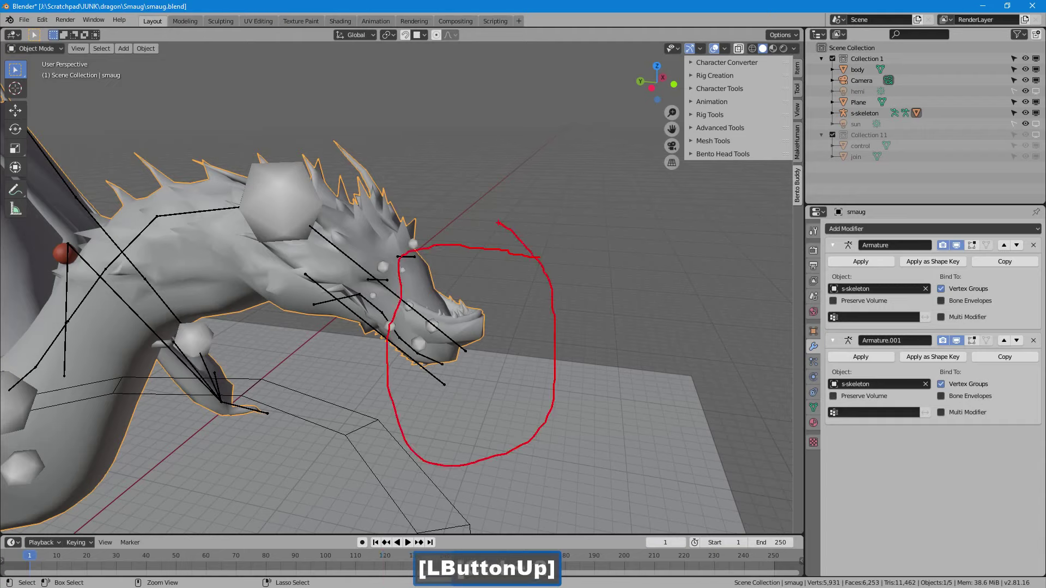
pyautogui.press('ctrl+Escape')
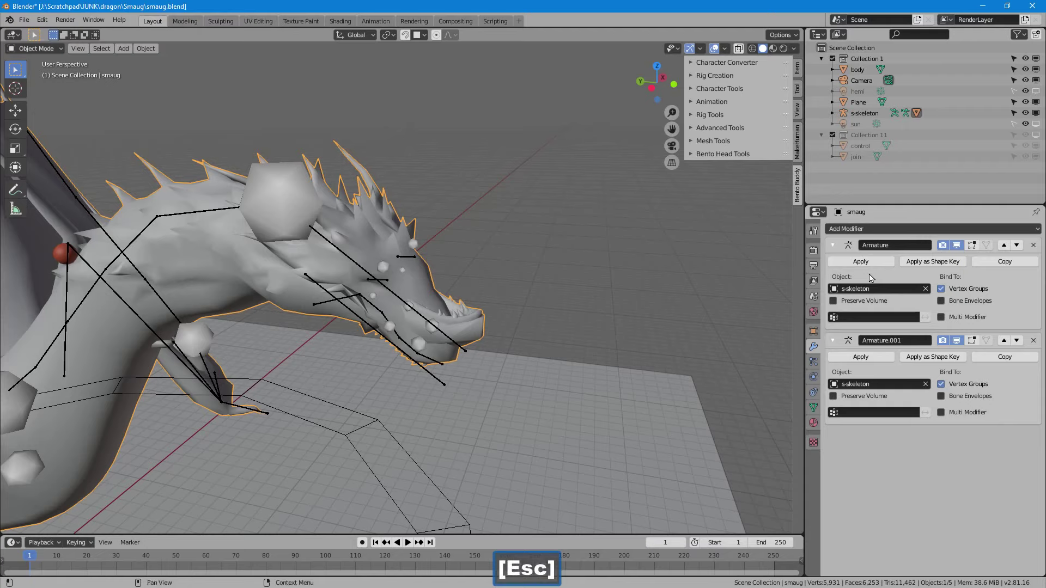
# - Apply the original Armature modifier to bake the pose, then select s-skeleton
pyautogui.click(865, 267)
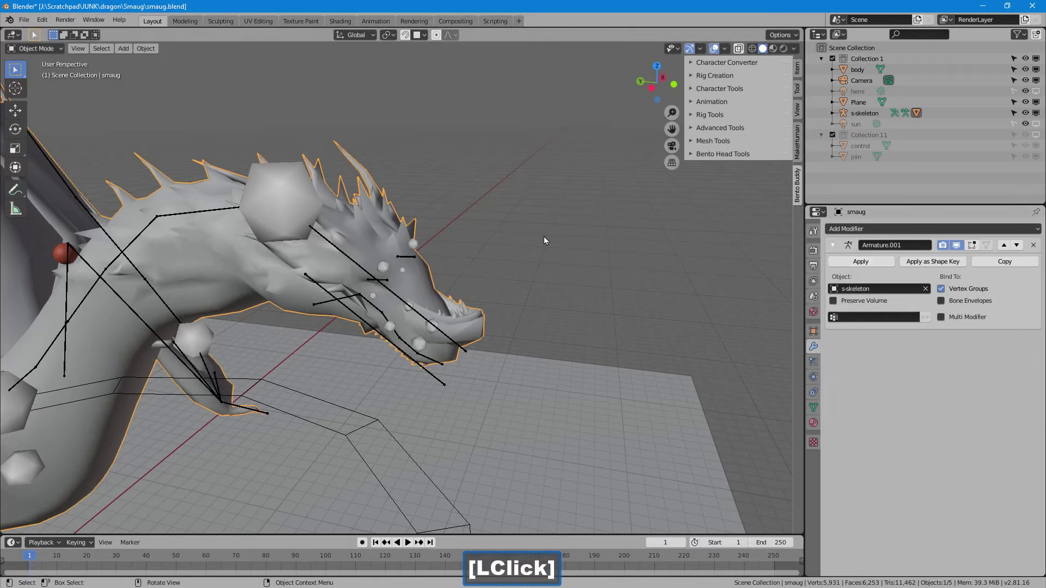
pyautogui.click(441, 385)
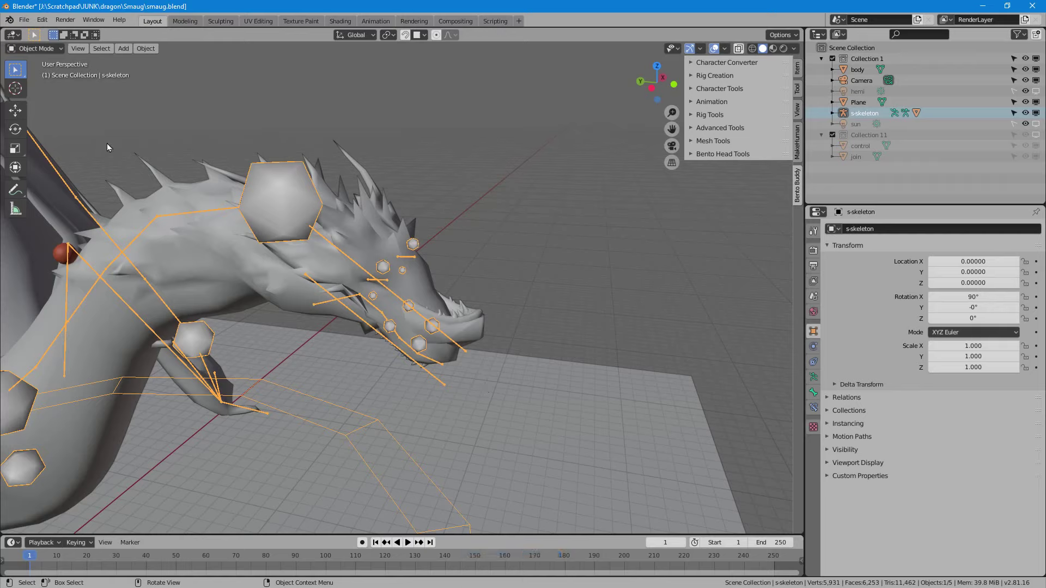
# - In Pose Mode, apply s-skeleton's current pose as its new rest pose
pyautogui.click(58, 48)
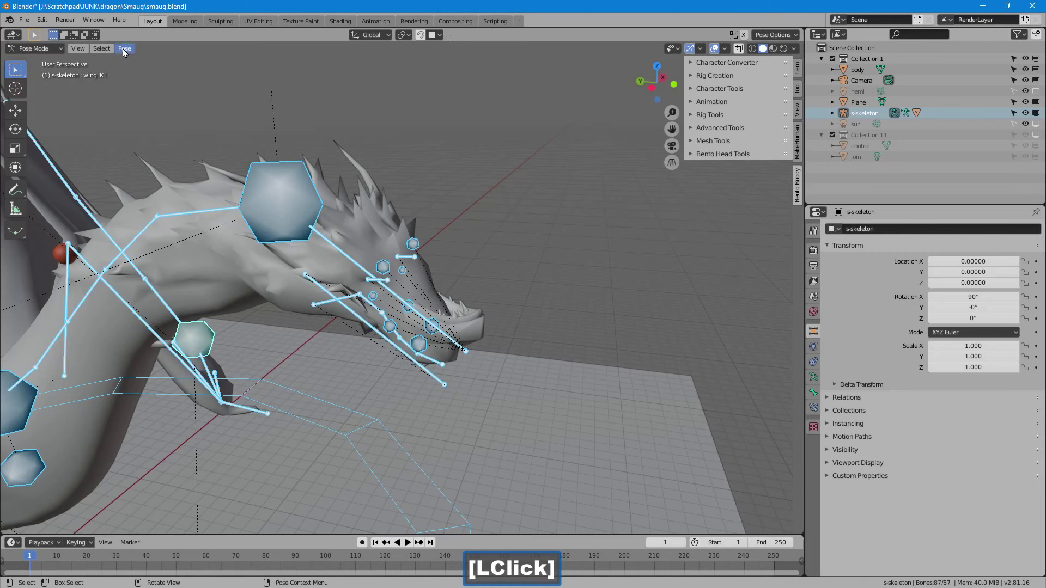
pyautogui.click(125, 52)
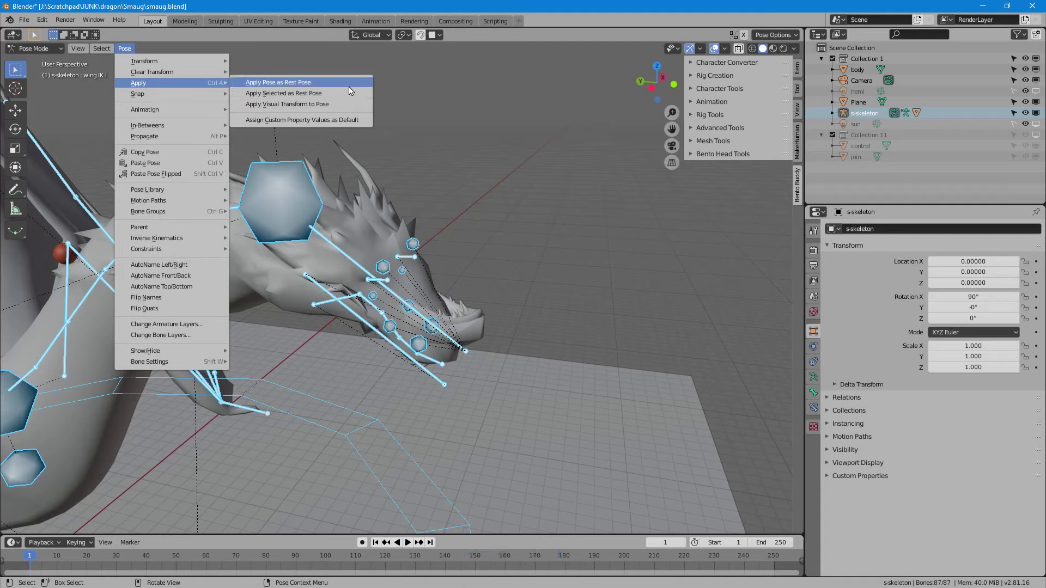
pyautogui.press('ctrl+2')
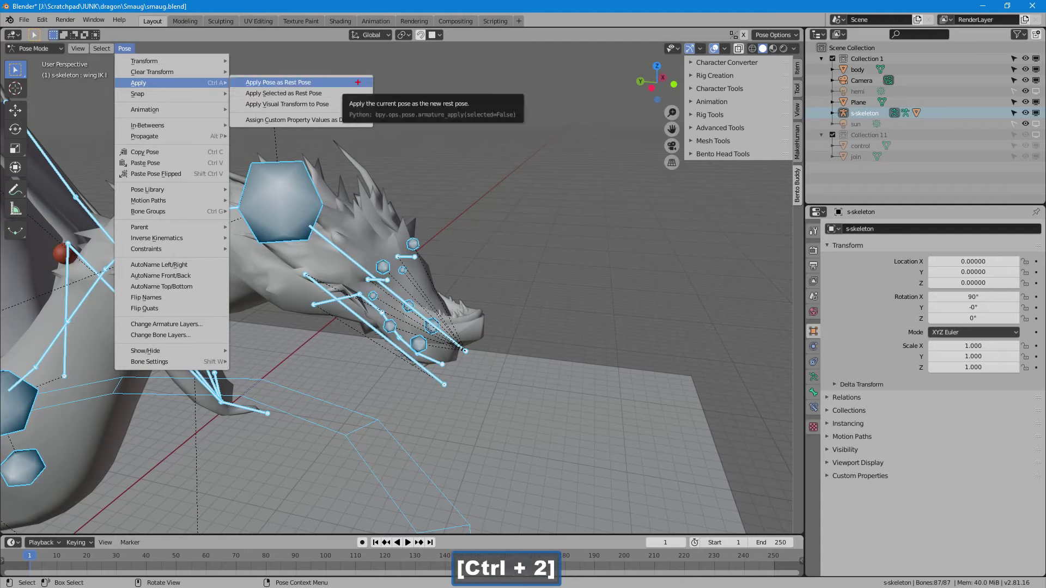
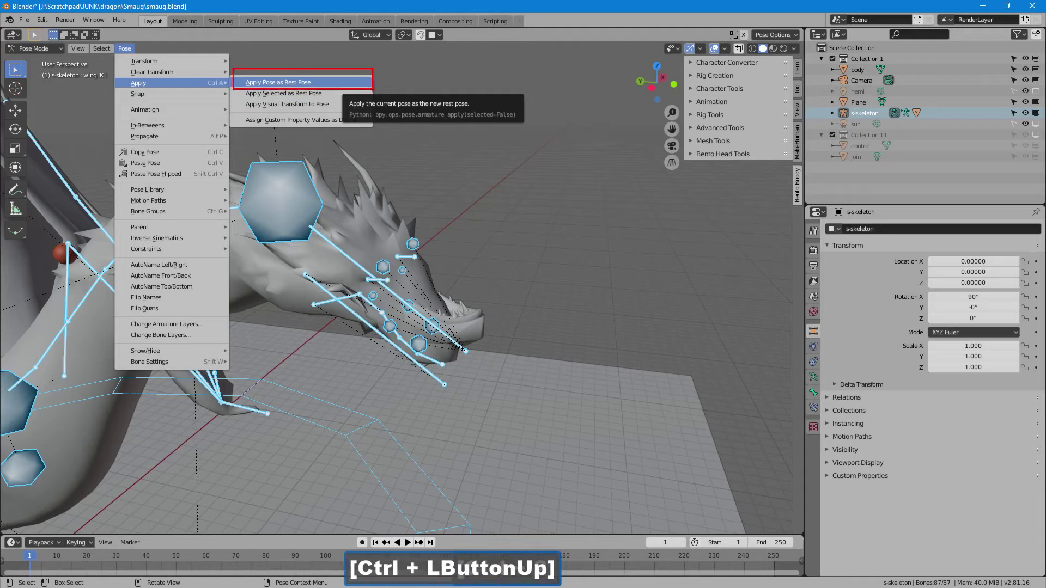
pyautogui.press('Escape')
# - Rotate the head bone upward and the jaw bone open to pose Smaug's raised head
pyautogui.click(362, 87)
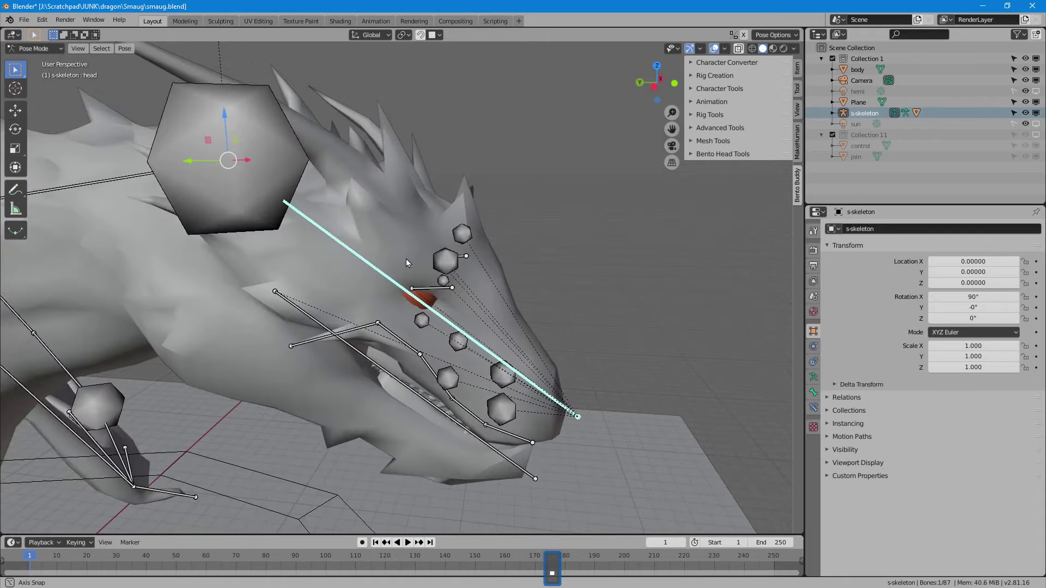
pyautogui.press('r')
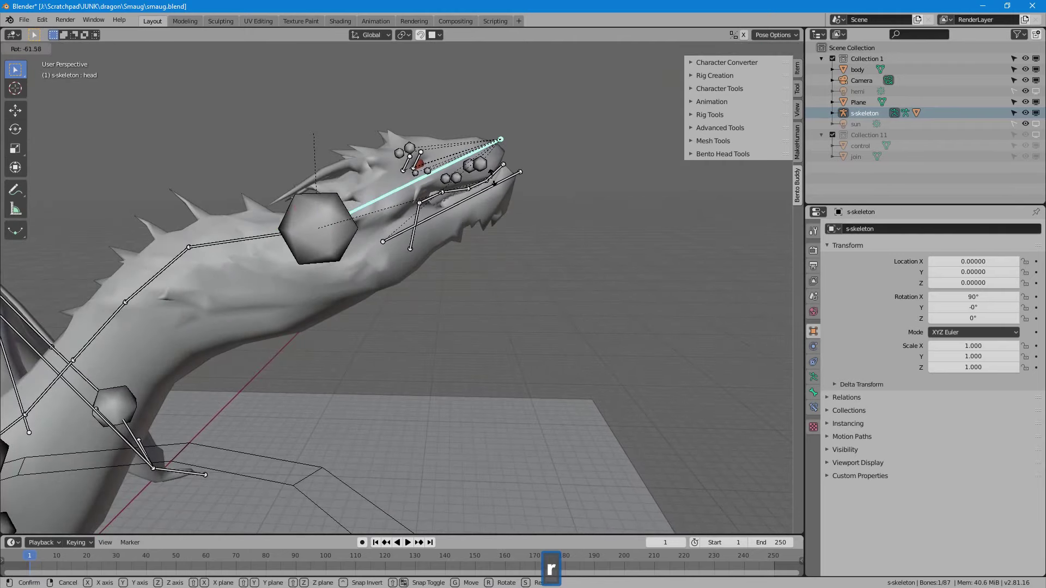
pyautogui.click(492, 188)
pyautogui.press('r')
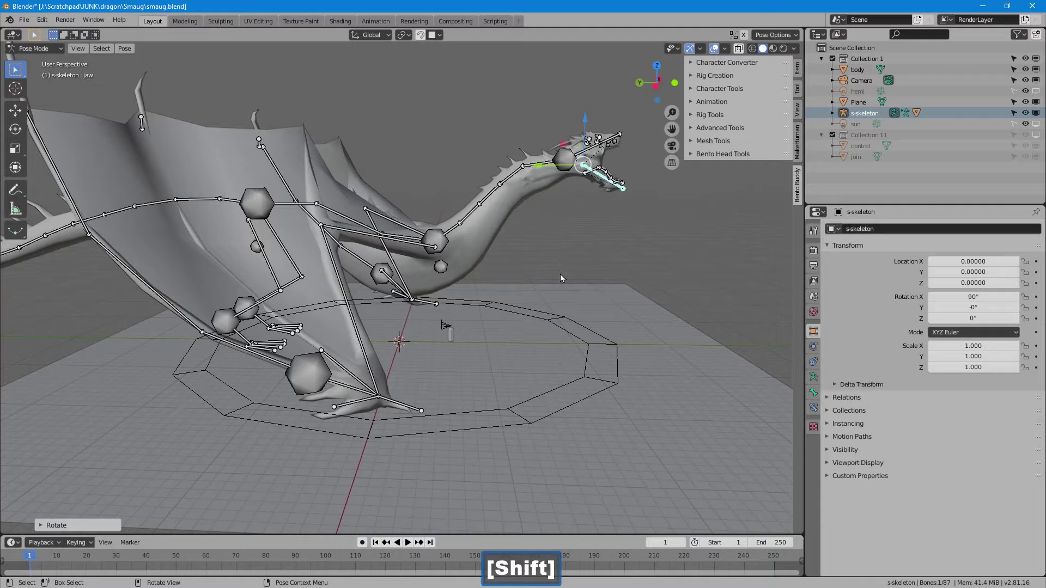